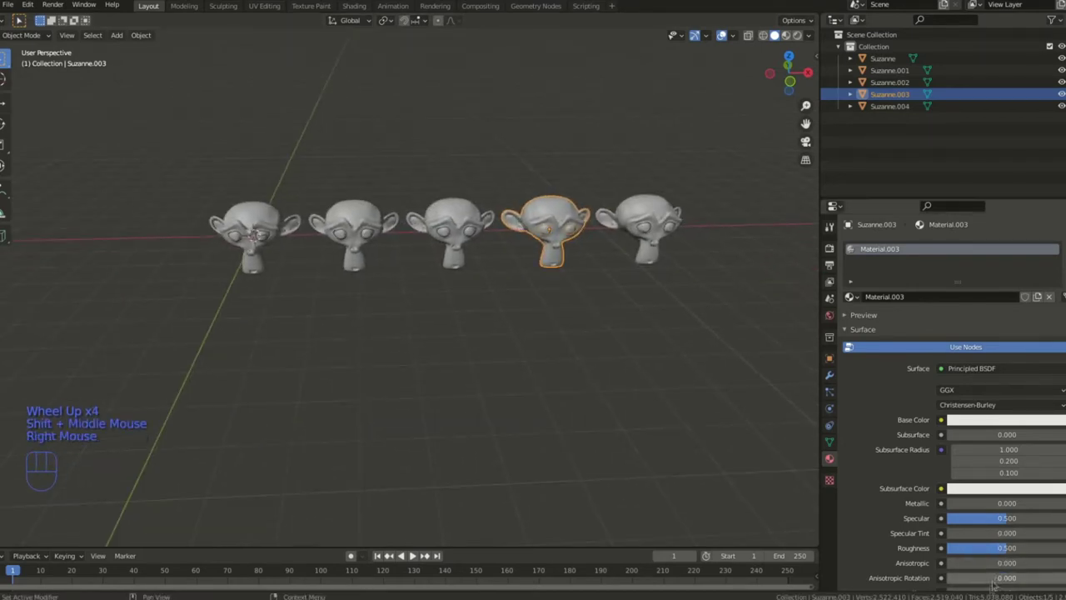
Orbit around the row of Suzanne heads to inspect them, then face them again.
drag(446, 310, 640, 181)
drag(738, 40, 475, 238)
drag(470, 256, 579, 183)
click(728, 41)
drag(548, 129, 685, 112)
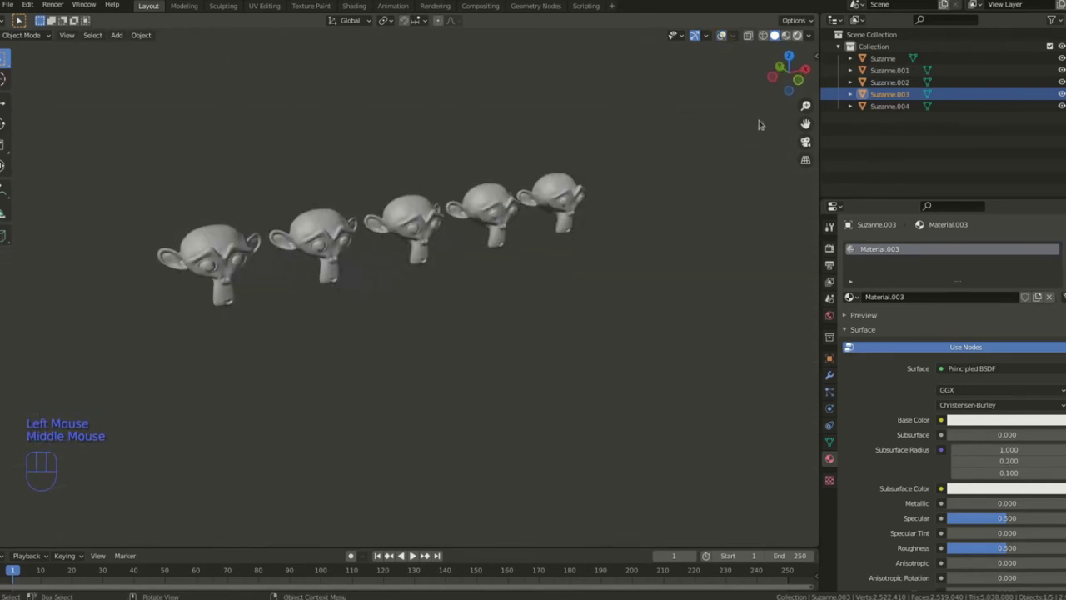
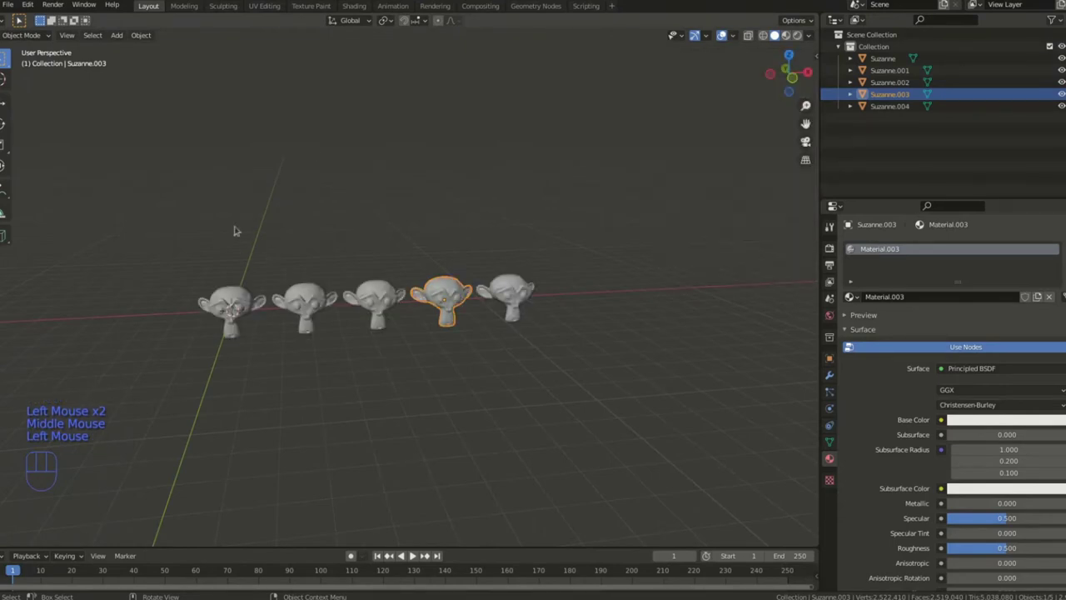
Delete duplicates Suzanne.001–.004, undo once to check, then delete them for good.
click(315, 213)
key(x)
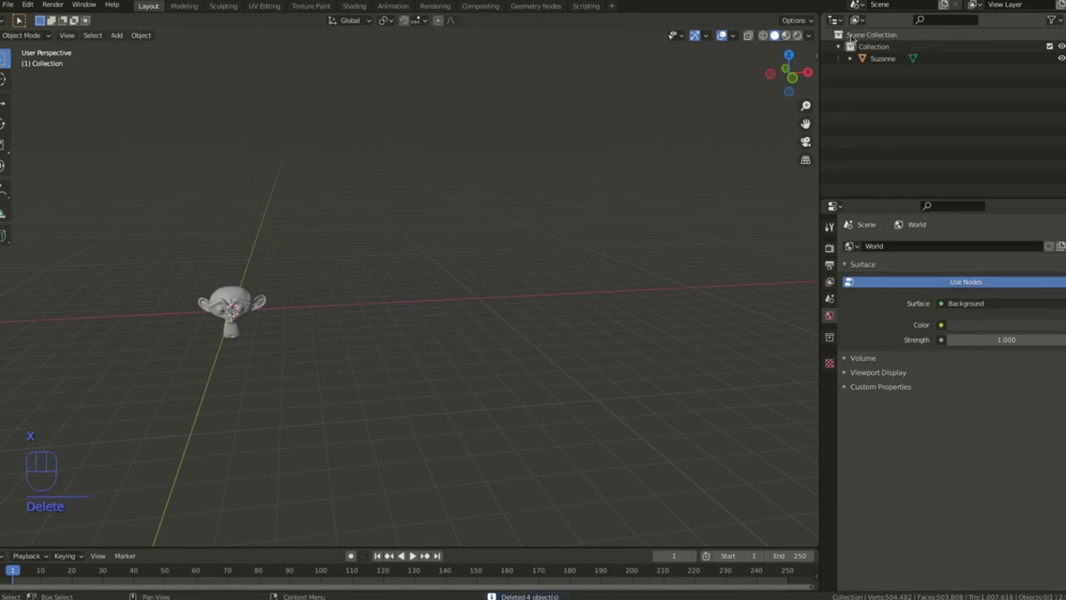
key(ctrl+z)
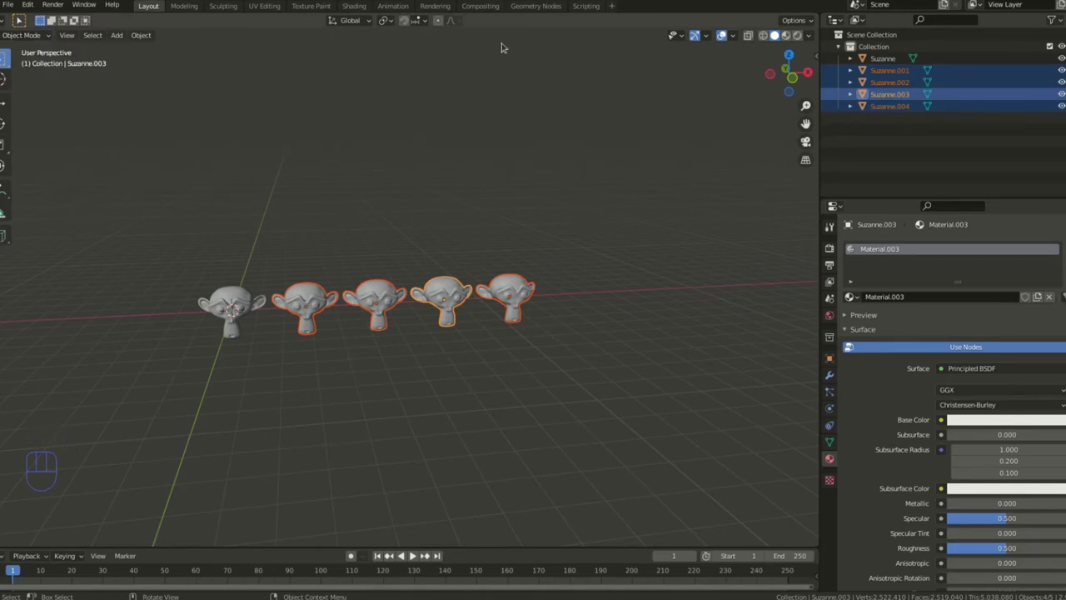
key(x)
key(Delete)
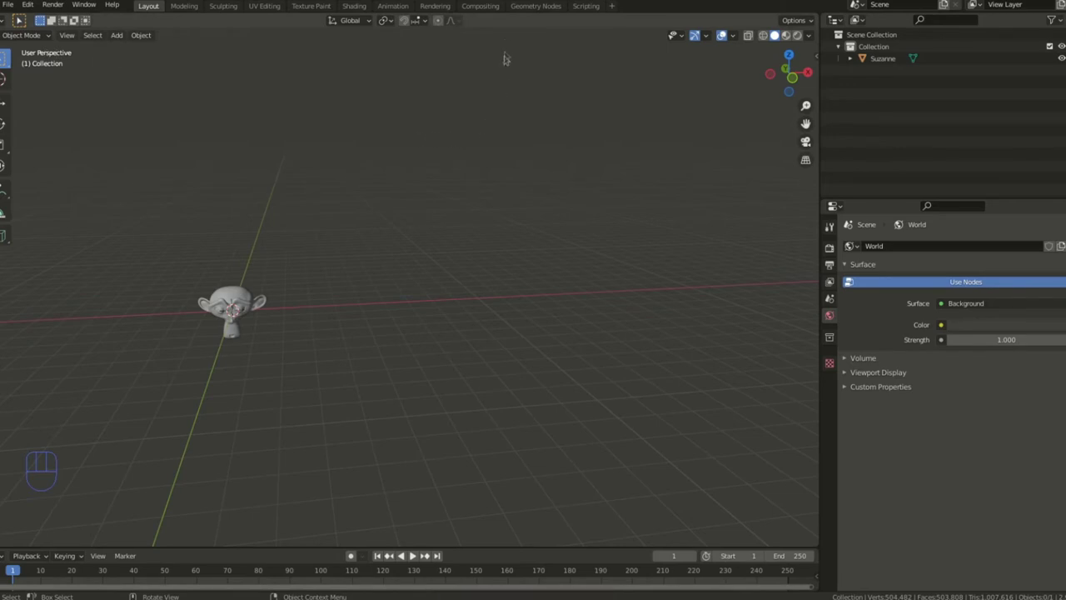
Show the Blender File data-blocks in the Outliner, inspect the meshes and purge orphan data.
click(510, 44)
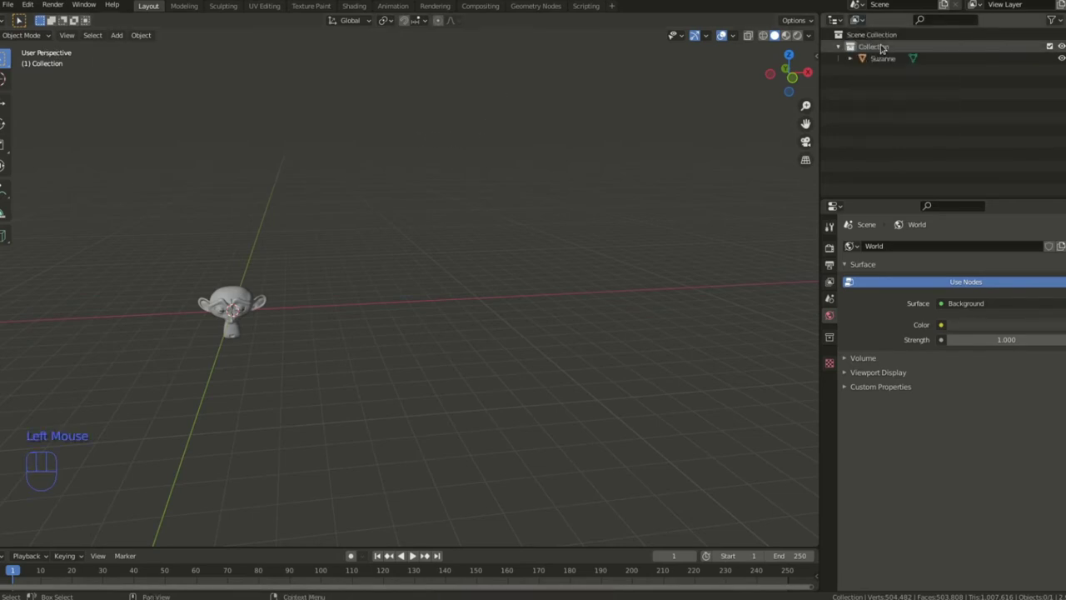
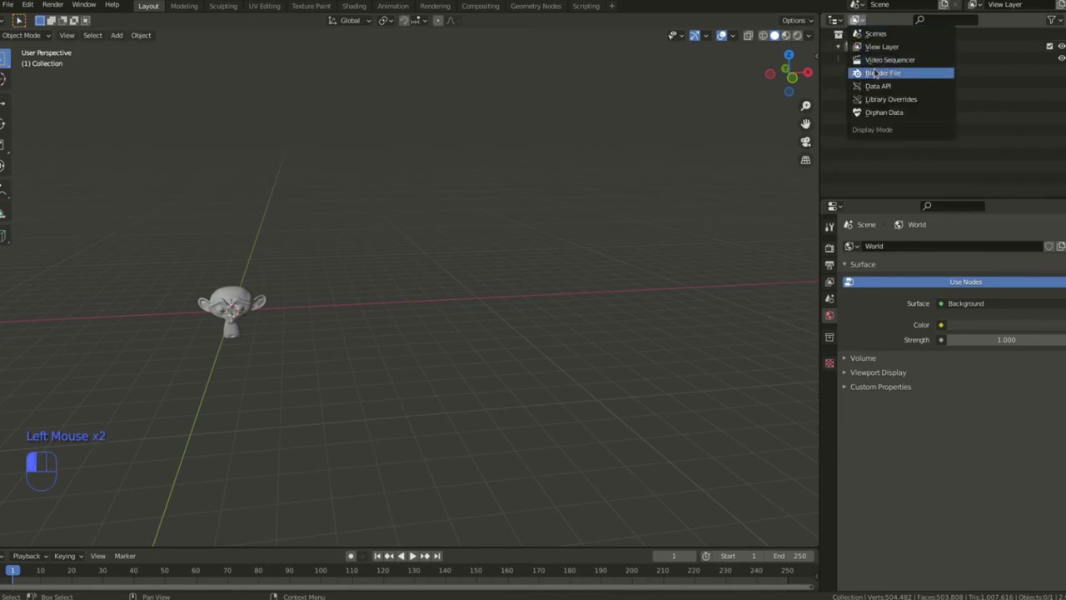
scroll(down, 3)
scroll(up, 3)
click(845, 75)
click(846, 109)
scroll(down, 3)
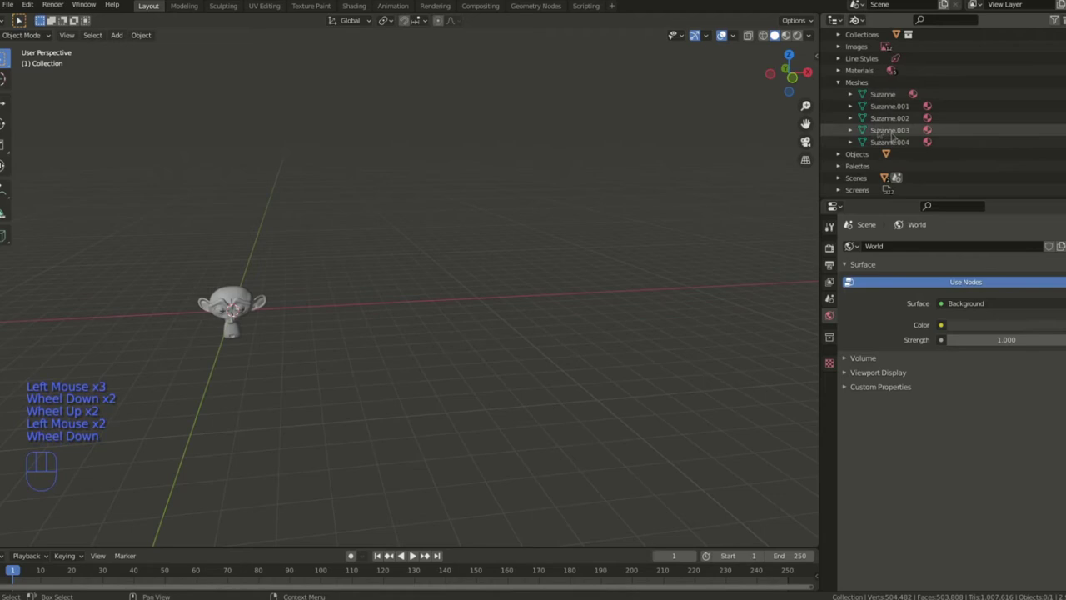
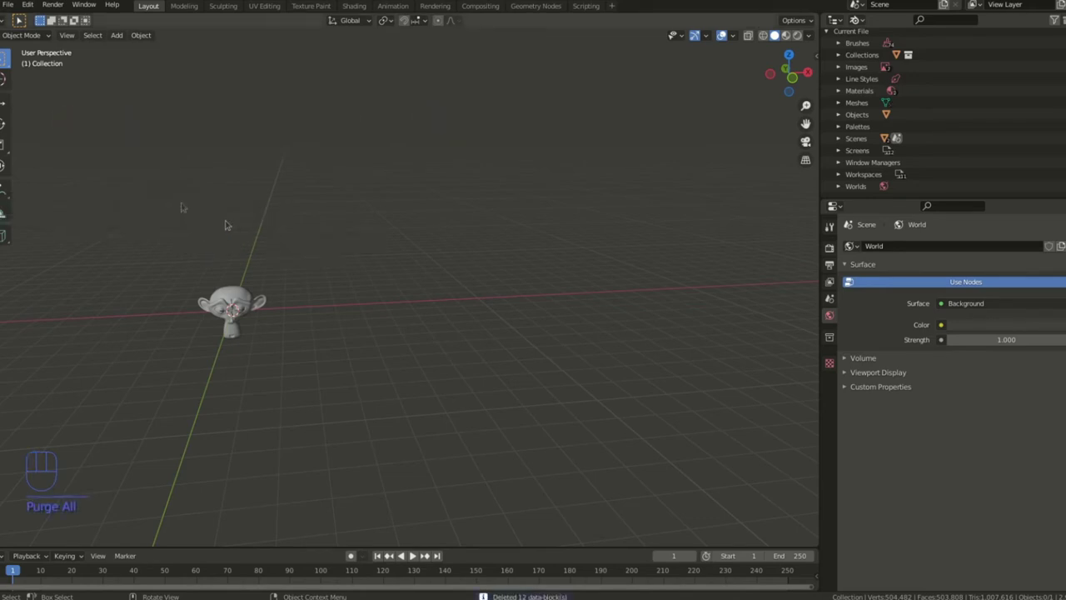
drag(16, 13, 51, 86)
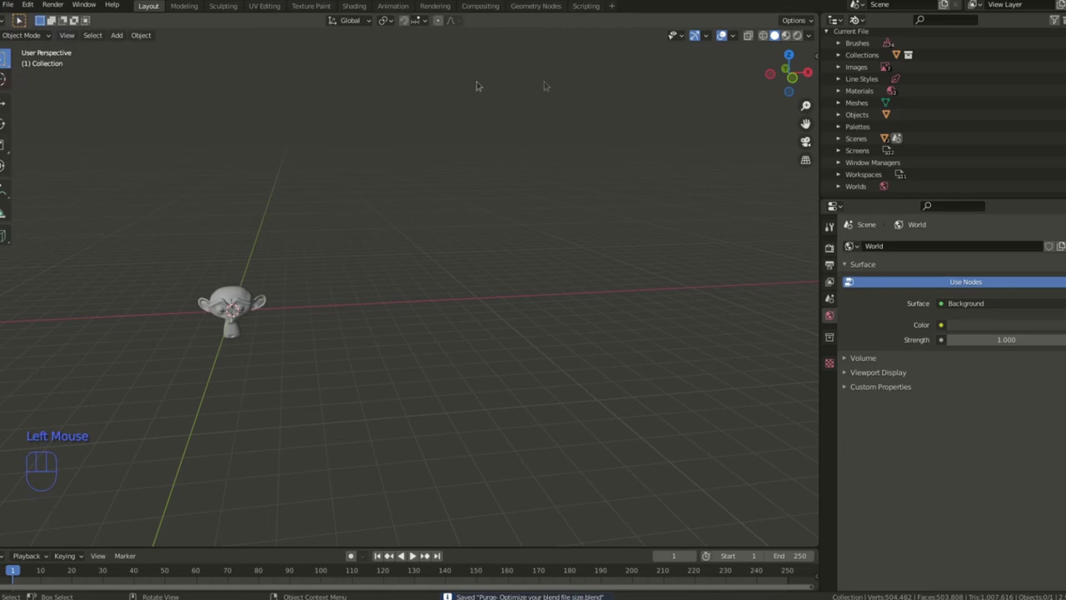
Save the file and show Suzanne's material nodes in the Shading workspace.
click(843, 69)
scroll(down, 3)
click(845, 108)
click(363, 13)
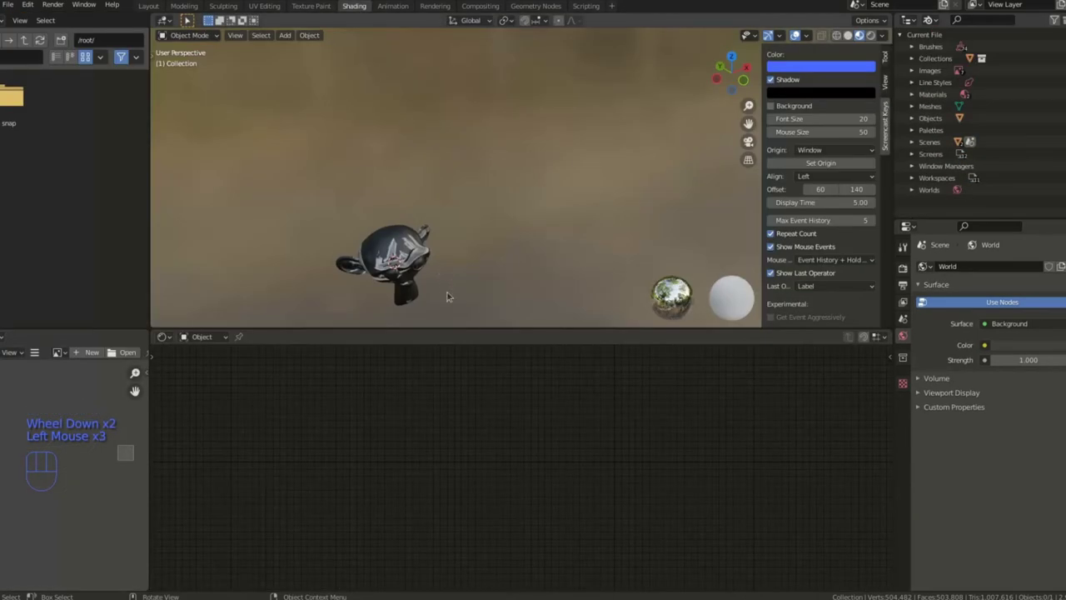